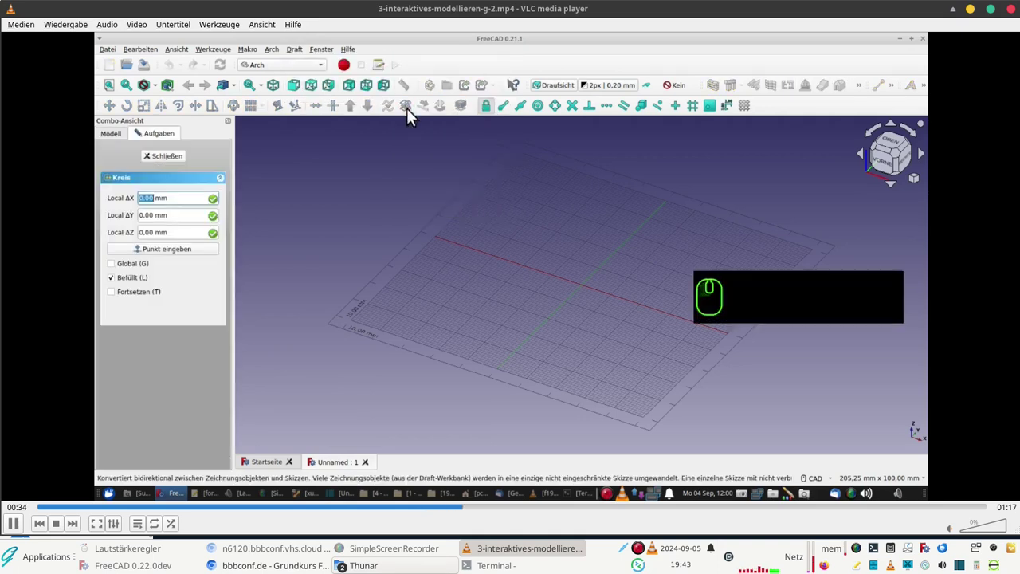
# Let the video play while the 28.43 mm filled circle is drawn and Trimex starts.
pyautogui.click(525, 280)
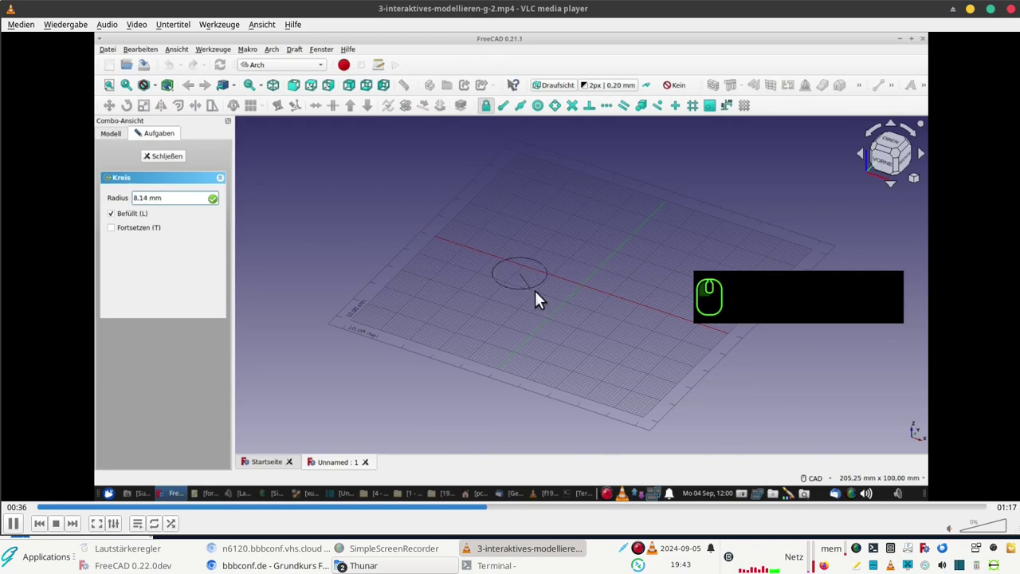
pyautogui.click(564, 330)
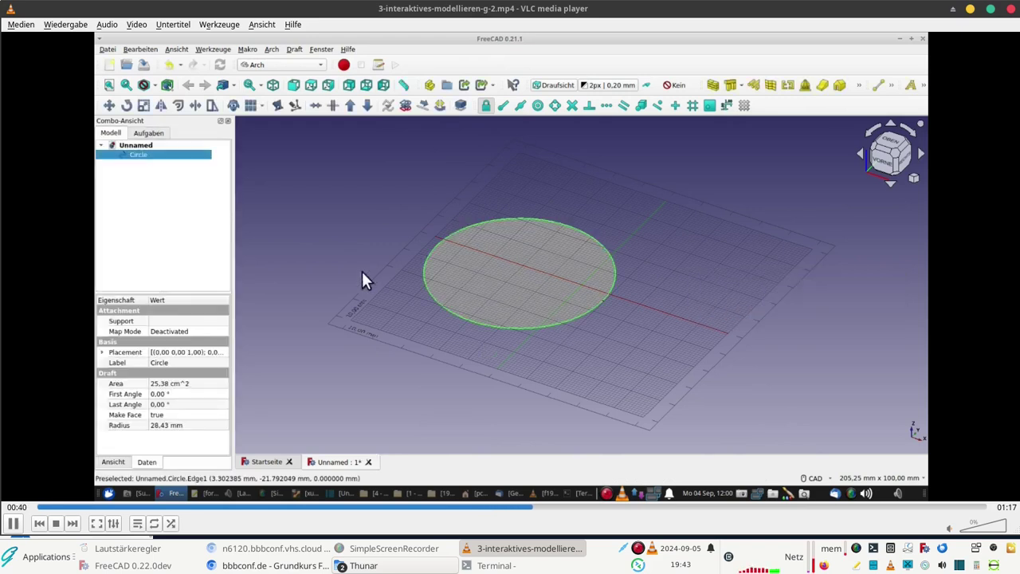
pyautogui.click(203, 113)
pyautogui.press('z')
pyautogui.click(436, 189)
pyautogui.click(422, 323)
pyautogui.middleClick(542, 324)
pyautogui.moveTo(197, 284); pyautogui.dragTo(401, 309)
pyautogui.press('z')
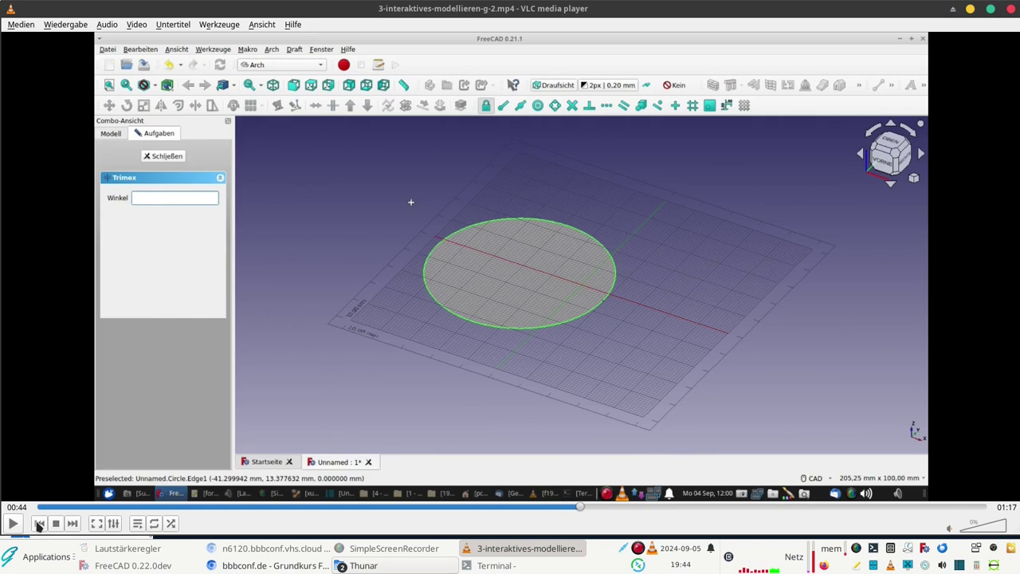
# Nudge the paused video forward to 0:45 showing the 25 mm cylinder preview.
pyautogui.press('z')
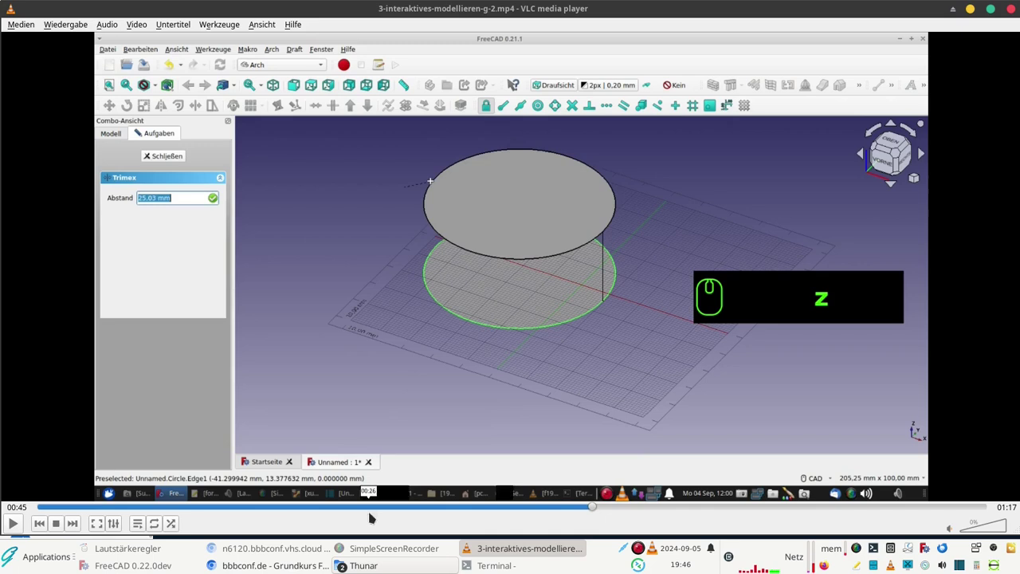
# Seek to the cylinder with Dir z 50, then rewind to where height 25.03 is retyped.
pyautogui.rightClick(674, 504)
pyautogui.click(734, 507)
pyautogui.write('50')
pyautogui.press('Return')
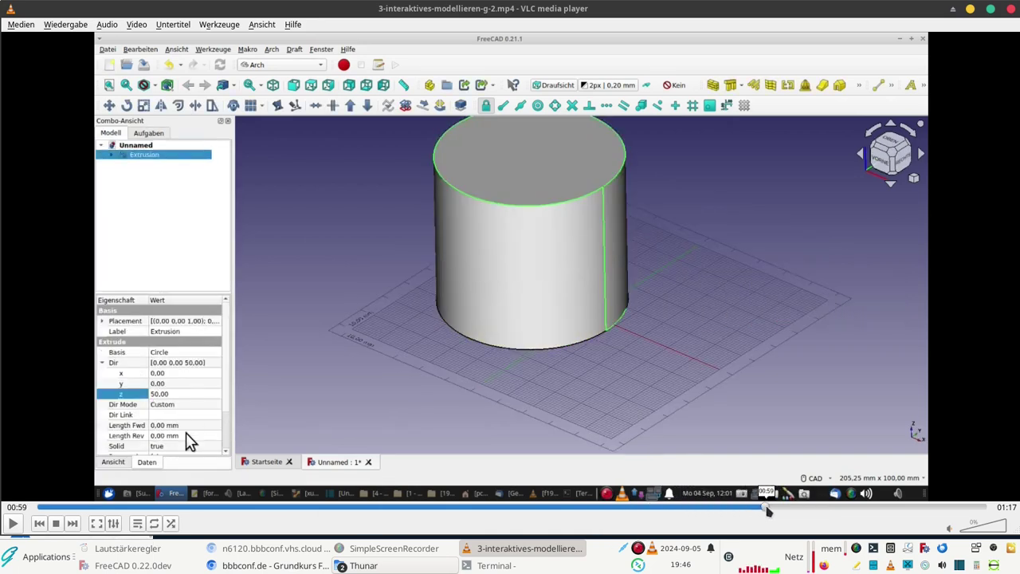
pyautogui.moveTo(734, 508); pyautogui.dragTo(143, 400)
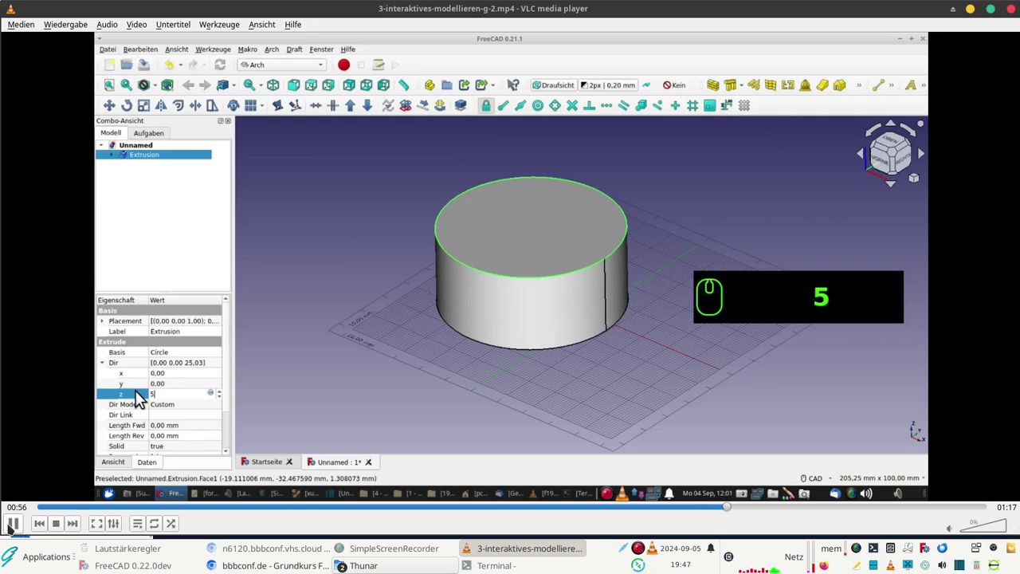